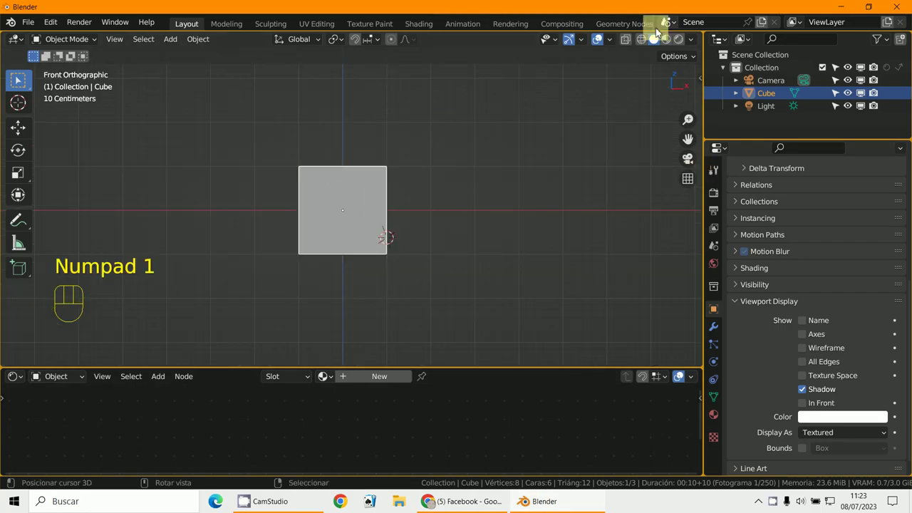
Step: Switch the viewport to wireframe shading and orbit to see the cube in perspective
click(379, 248)
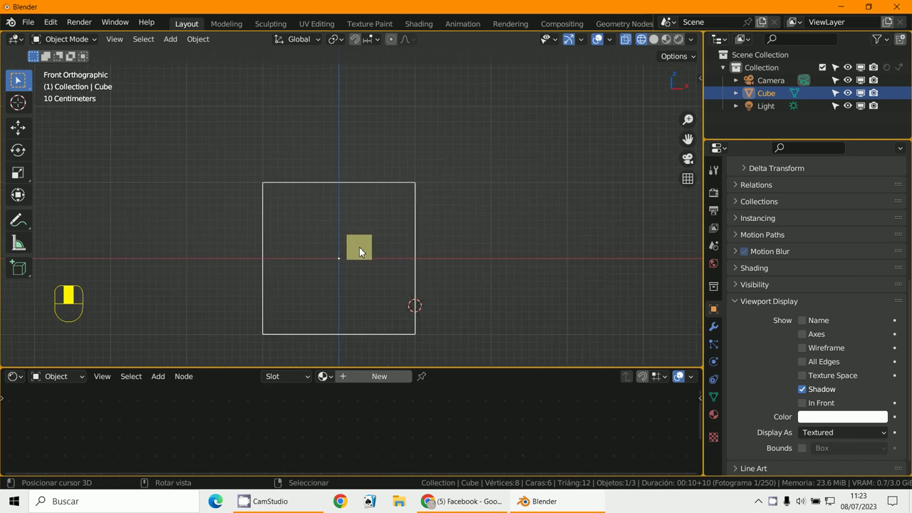
key(r)
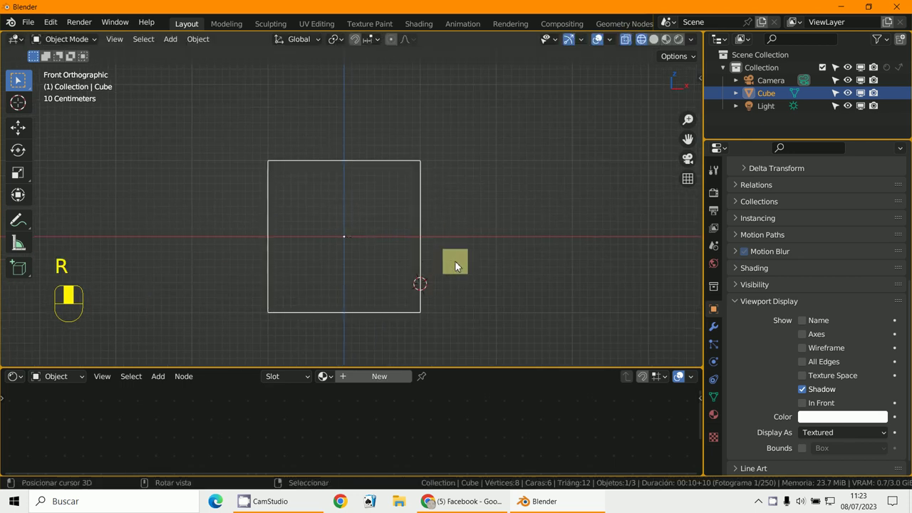
drag(339, 235, 712, 307)
Step: Enable the cube's axes display, view it from the front, then start and cancel a trial rotation
click(711, 307)
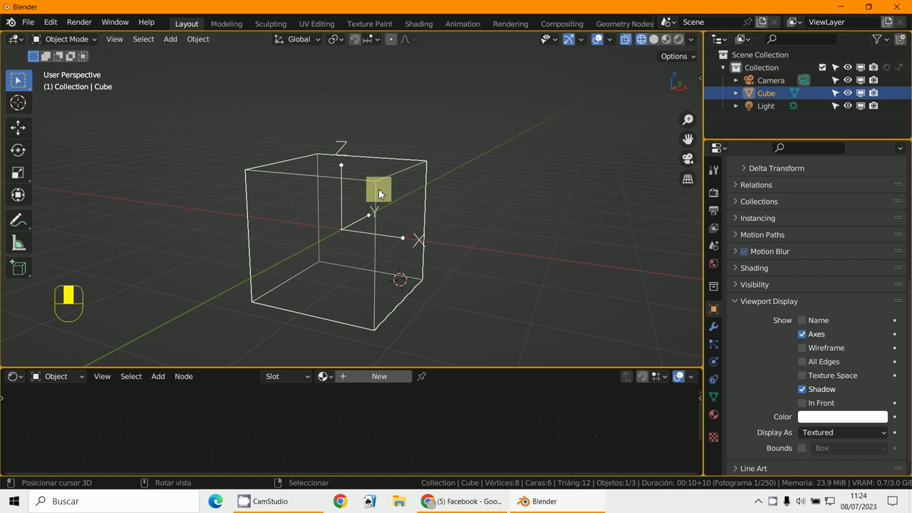
key(KP_1)
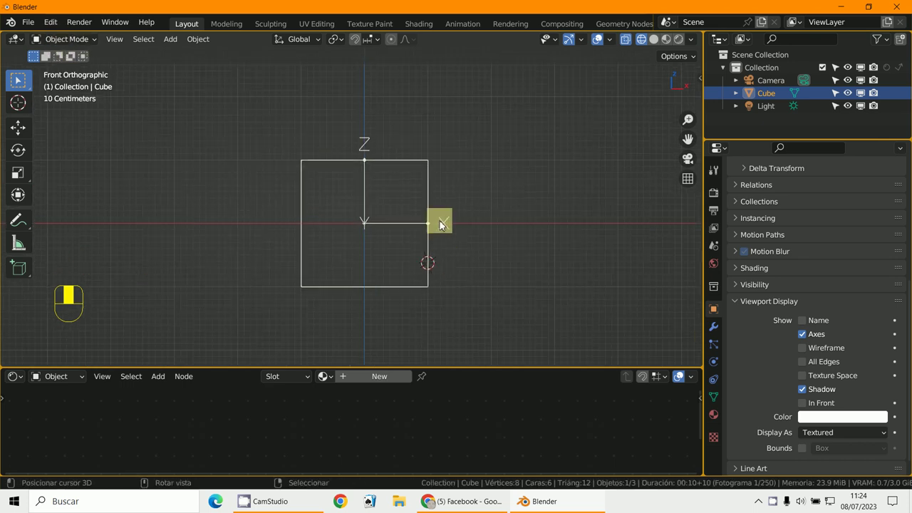
key(r)
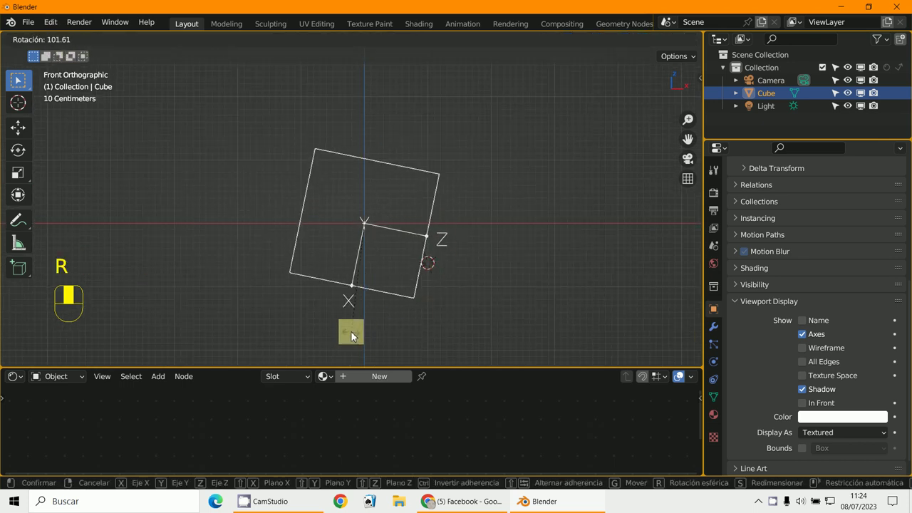
key(r)
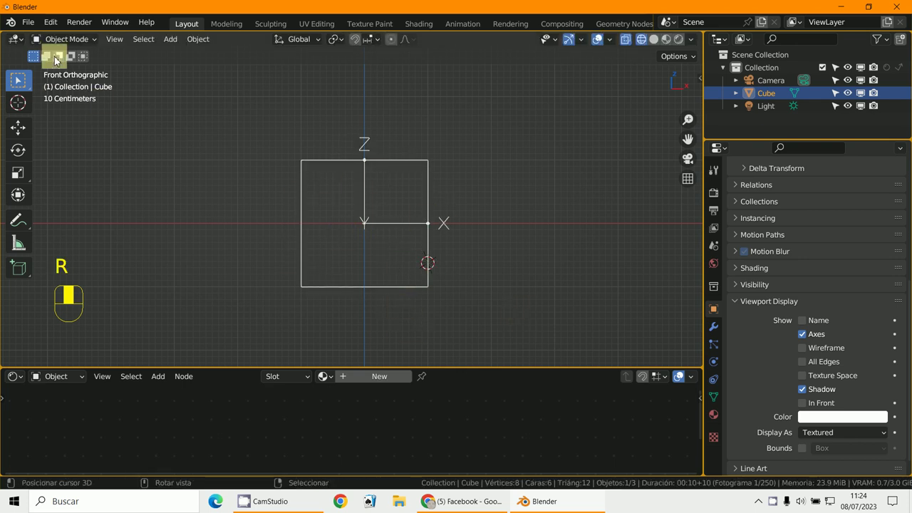
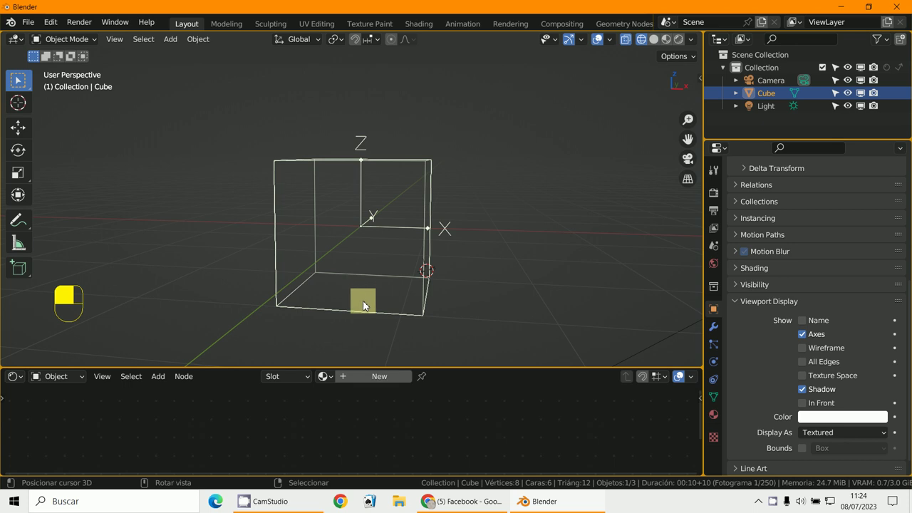
key(KP_1)
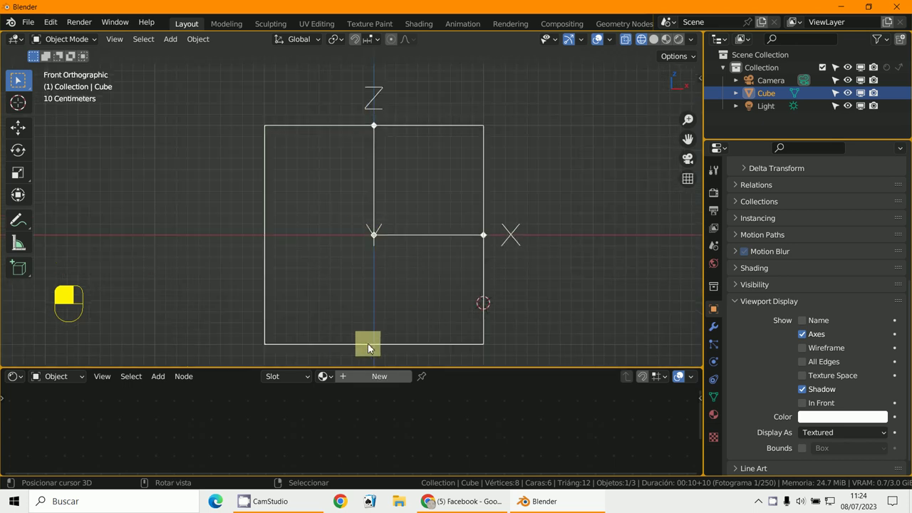
key(s)
drag(383, 271, 58, 36)
drag(58, 37, 369, 197)
key(a)
key(b)
drag(369, 197, 74, 49)
drag(74, 49, 590, 314)
key(g)
drag(590, 314, 721, 333)
key(s)
drag(721, 333, 864, 270)
middle_click(865, 270)
drag(844, 316, 718, 329)
middle_click(351, 207)
right_click(351, 207)
key(KP_1)
key(a)
key(b)
drag(718, 330, 55, 36)
drag(55, 37, 847, 219)
middle_click(569, 250)
right_click(569, 250)
middle_click(847, 219)
drag(859, 215, 324, 204)
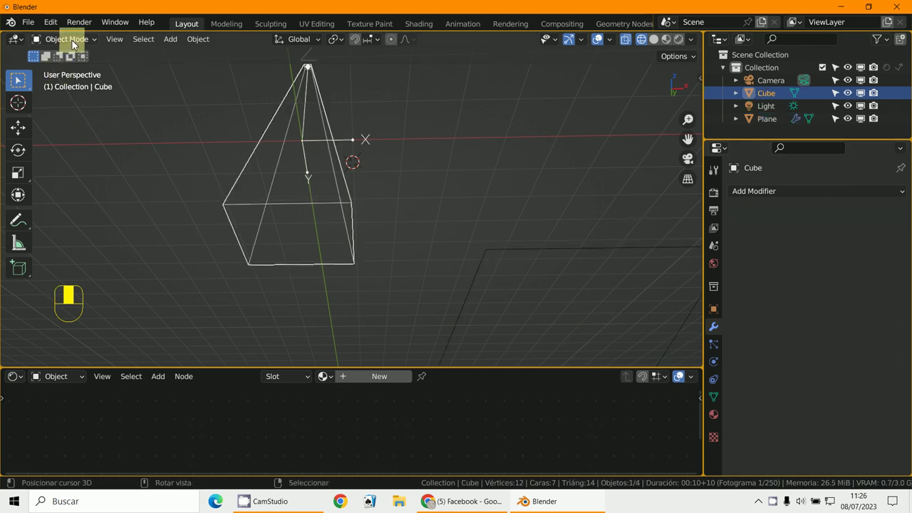
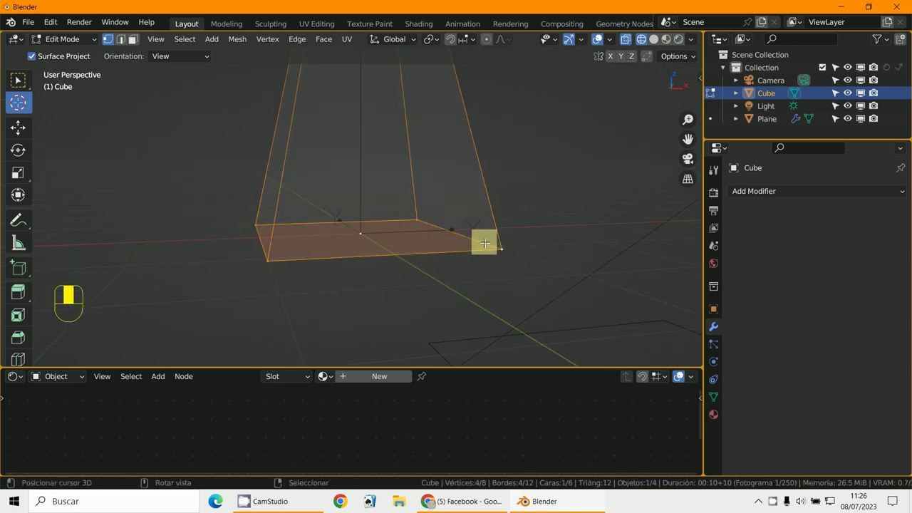
Step: Scale the cube's vertices into a tall pyramid tapering to a point and inspect it
key(shift+s)
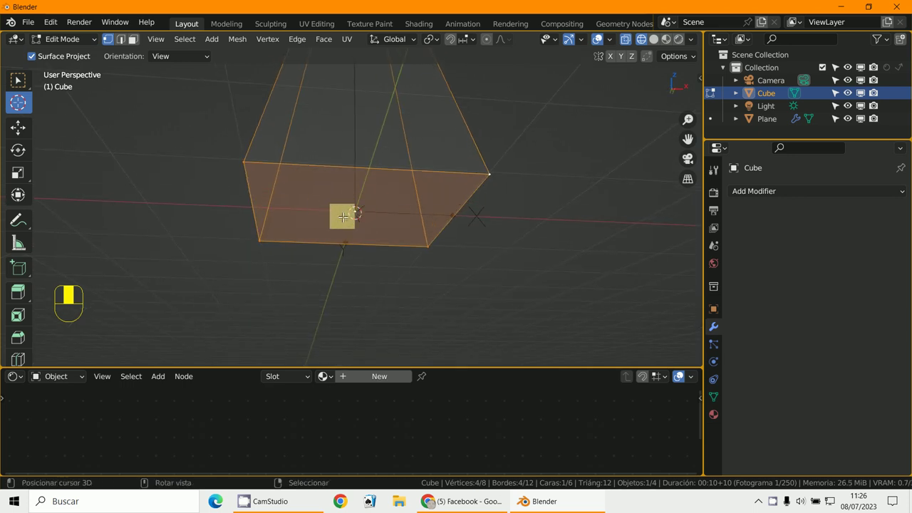
drag(58, 41, 603, 74)
key(KP_1)
key(r)
drag(604, 74, 396, 288)
Step: Return to Object Mode and bring up the Apply transforms menu with Ctrl+A
key(ctrl+a)
key(ctrl+a)
Step: Apply the cube's Rotation & Scale and select the plane
right_click(395, 288)
drag(526, 283, 842, 212)
click(842, 211)
Step: Render the plane's hair particles as Object instances of the Cube at 0.050 scale
drag(576, 267, 498, 294)
right_click(497, 293)
drag(497, 292, 630, 314)
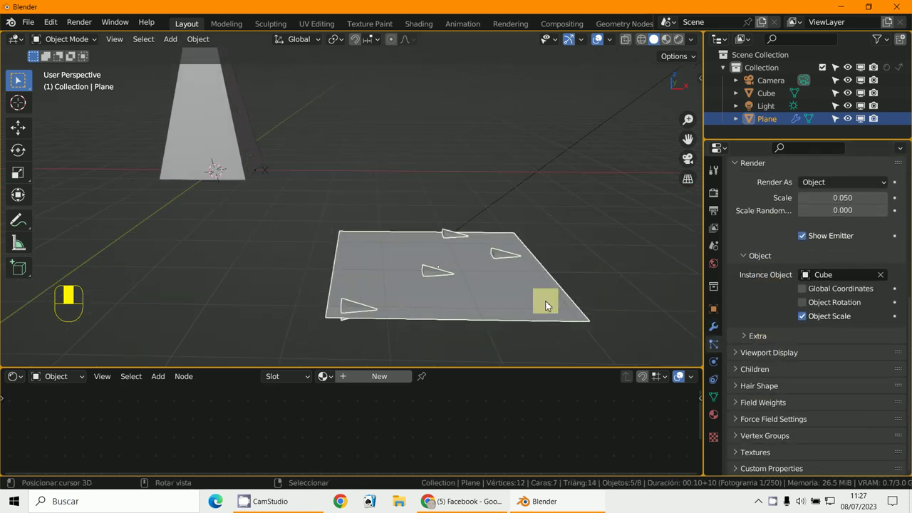
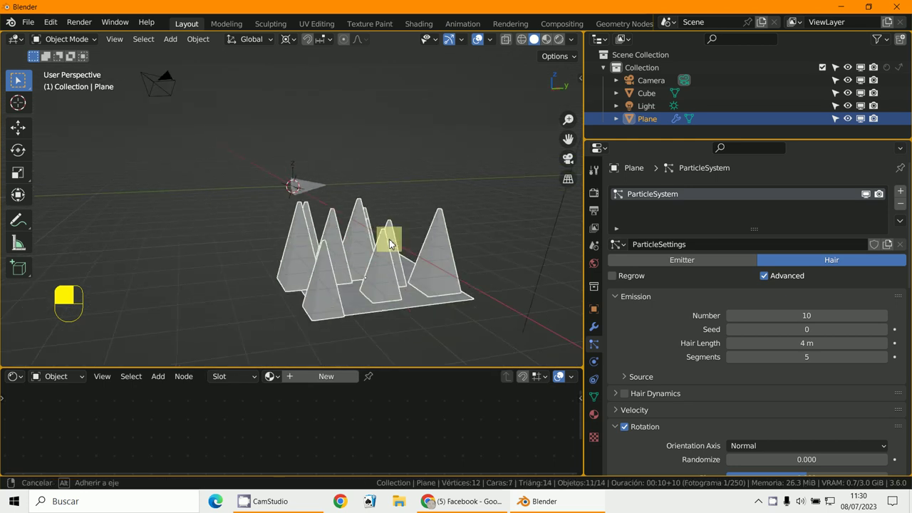
Step: Select the source cube and rotate it to reorient the pyramid instances
key(KP_1)
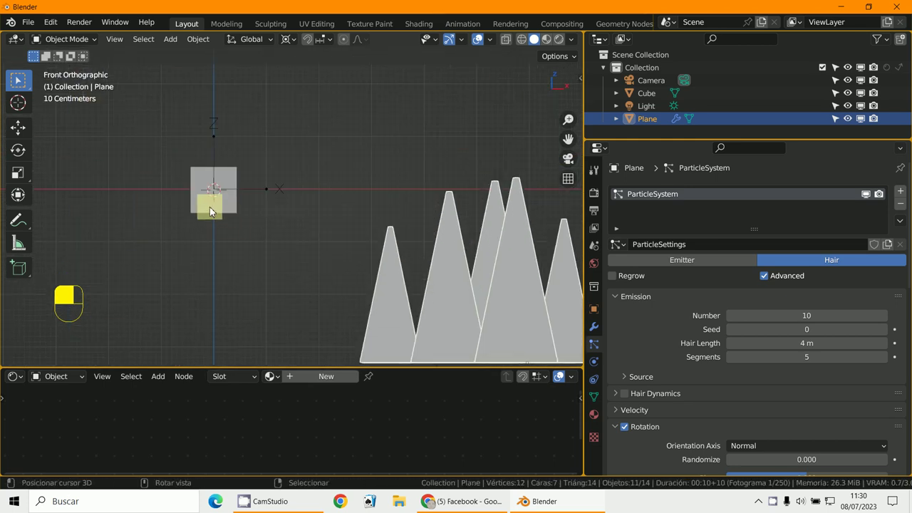
middle_click(189, 211)
right_click(189, 211)
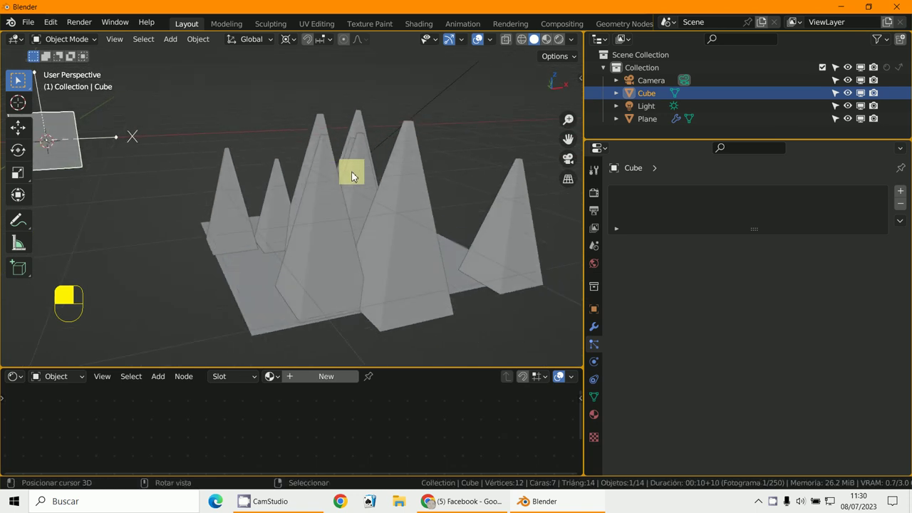
drag(598, 346, 765, 275)
click(764, 276)
Step: Rotate the cube again so the instances point straight upward and check the result
middle_click(765, 276)
drag(765, 275, 632, 203)
drag(631, 203, 202, 161)
right_click(203, 160)
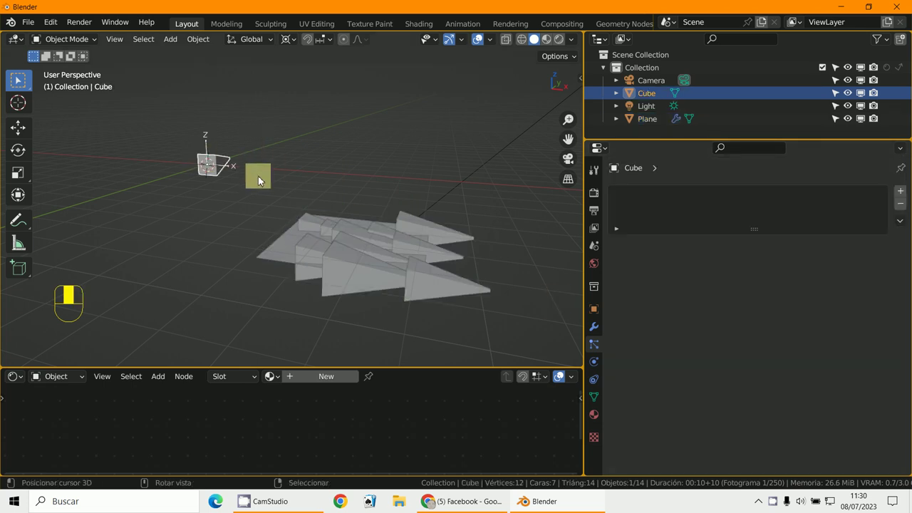
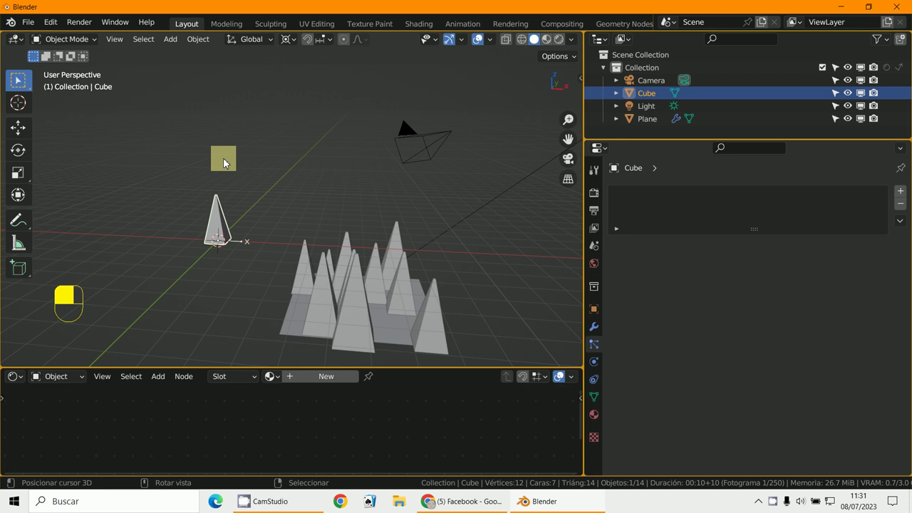
Step: Select the plane to give its instances scale 0.470 with 0.400 scale randomness
middle_click(476, 293)
right_click(476, 293)
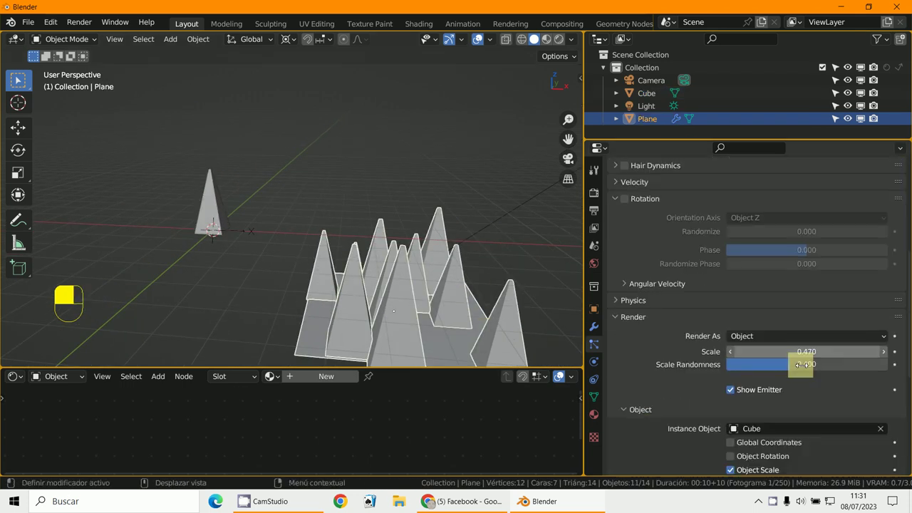